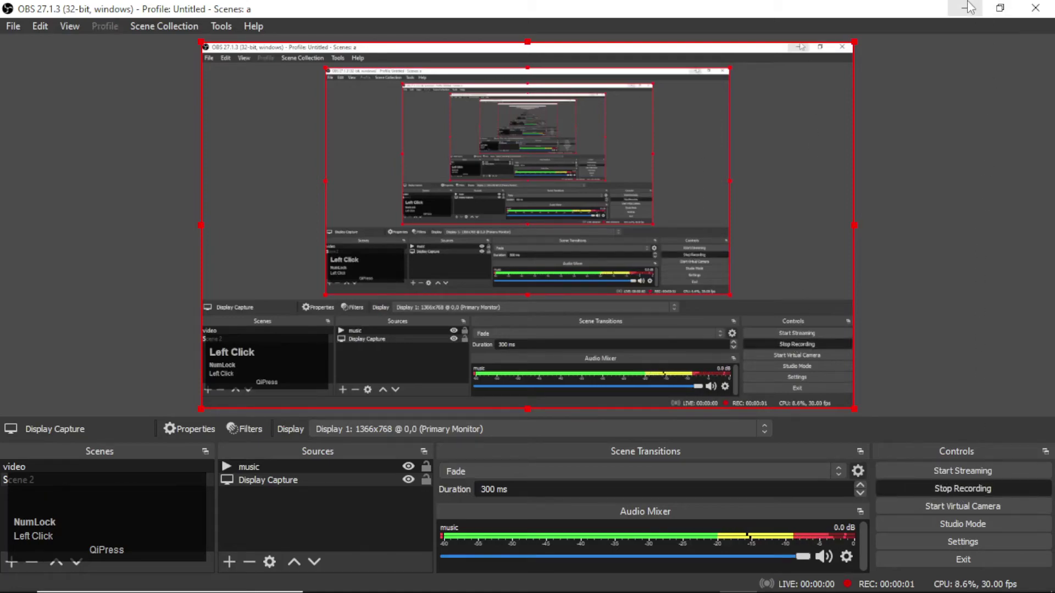
# Minimize the OBS Studio window so the blank Illustrator document is visible
pyautogui.click(970, 8)
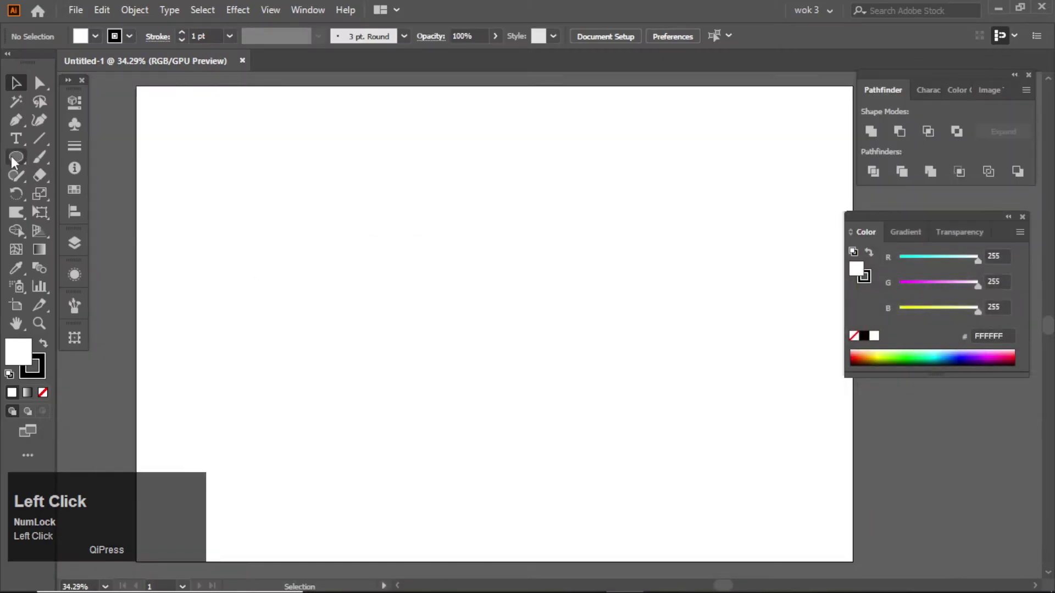
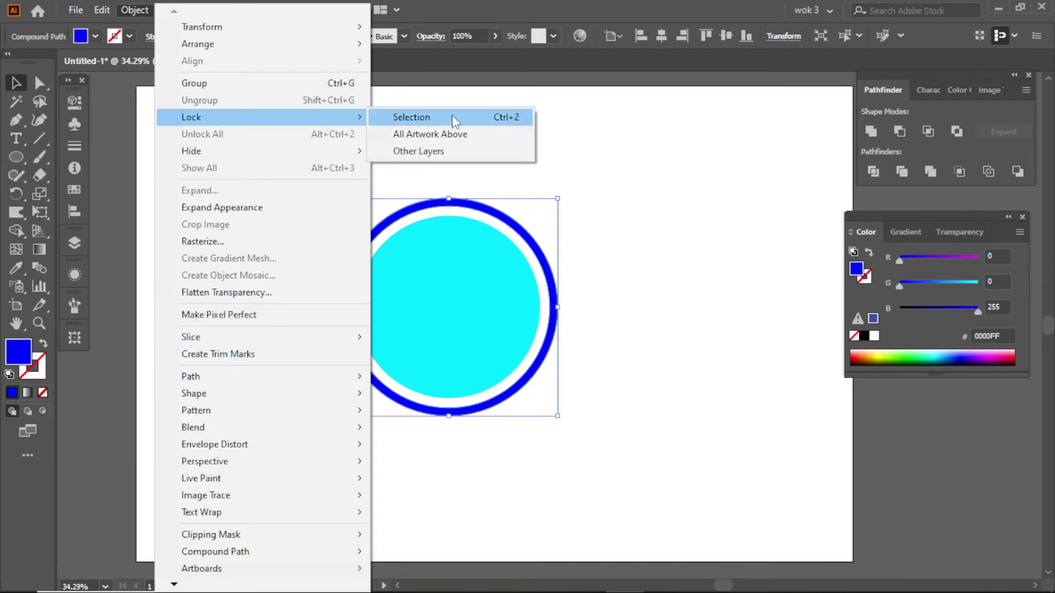
# Lock the blue outer ring via Object > Lock > Selection so it stays in place
pyautogui.click(458, 120)
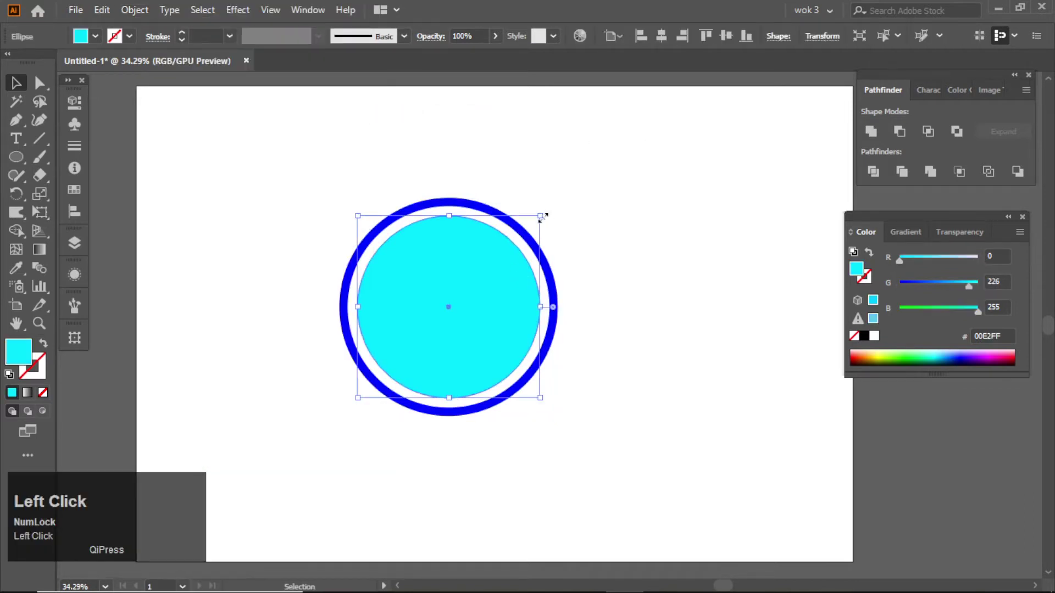
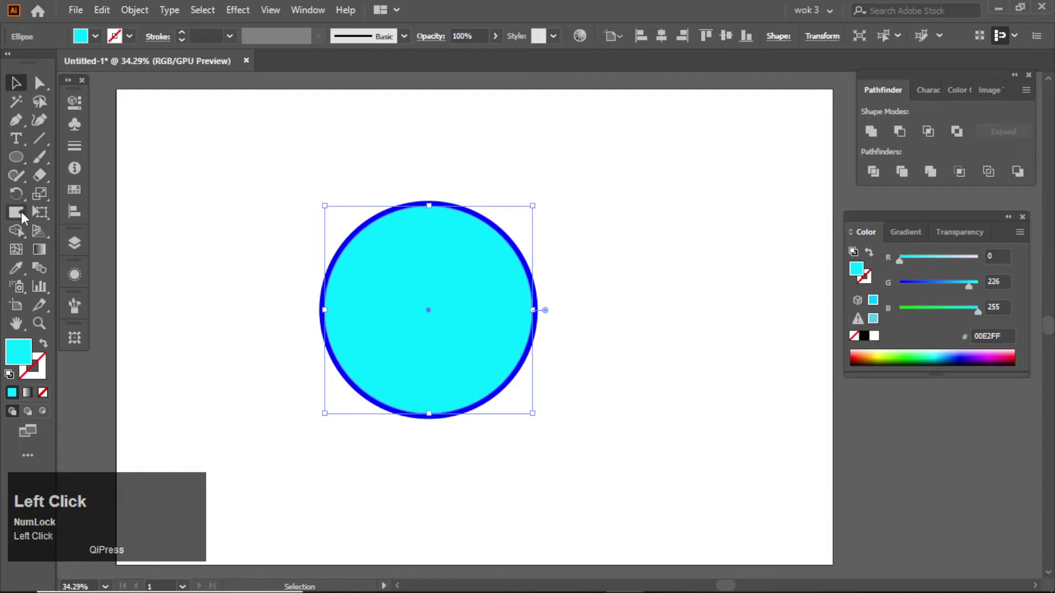
# Switch to the Eraser tool to start cutting channels into the light-blue circle
pyautogui.click(46, 184)
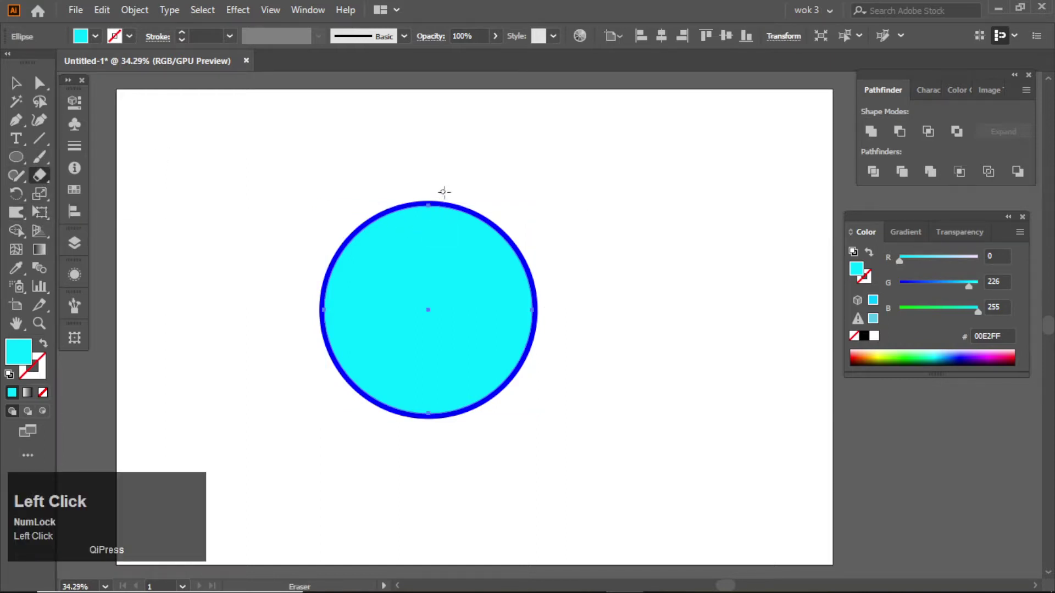
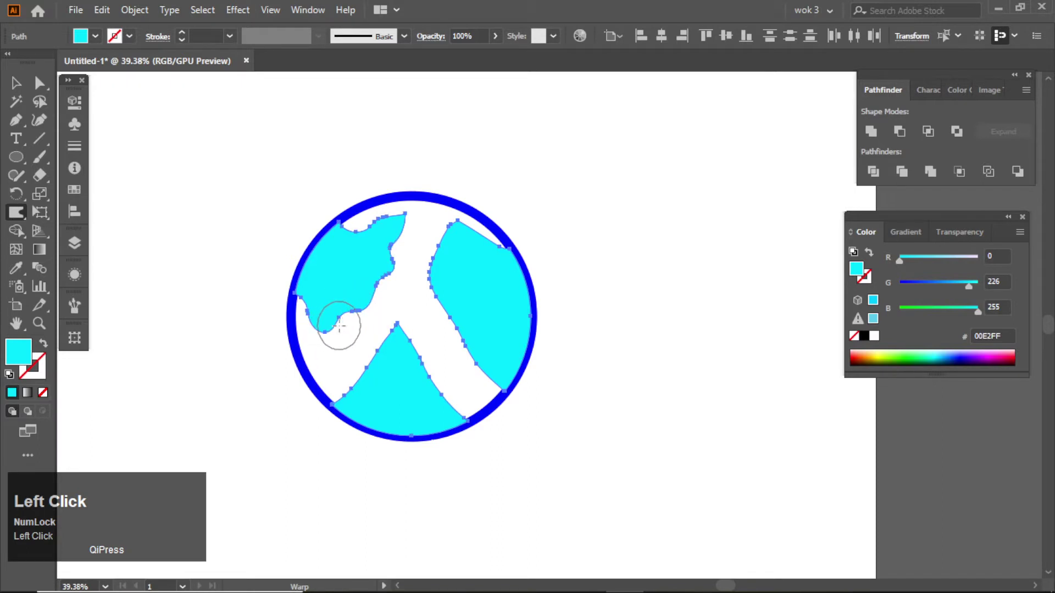
# Shrink the eraser brush with the bracket key to carve finer coastlines and lakes
pyautogui.press('[')
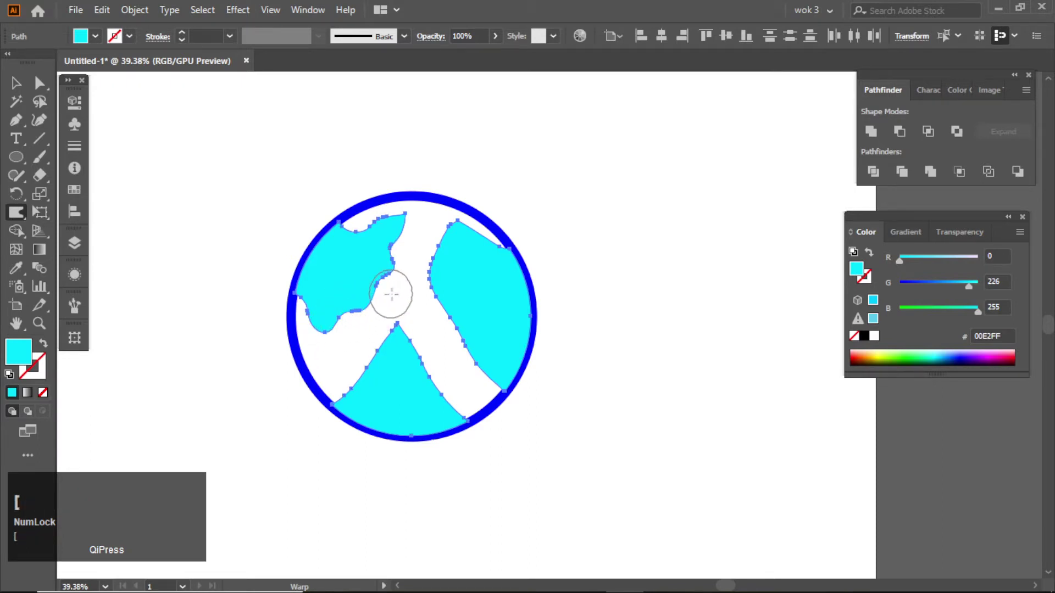
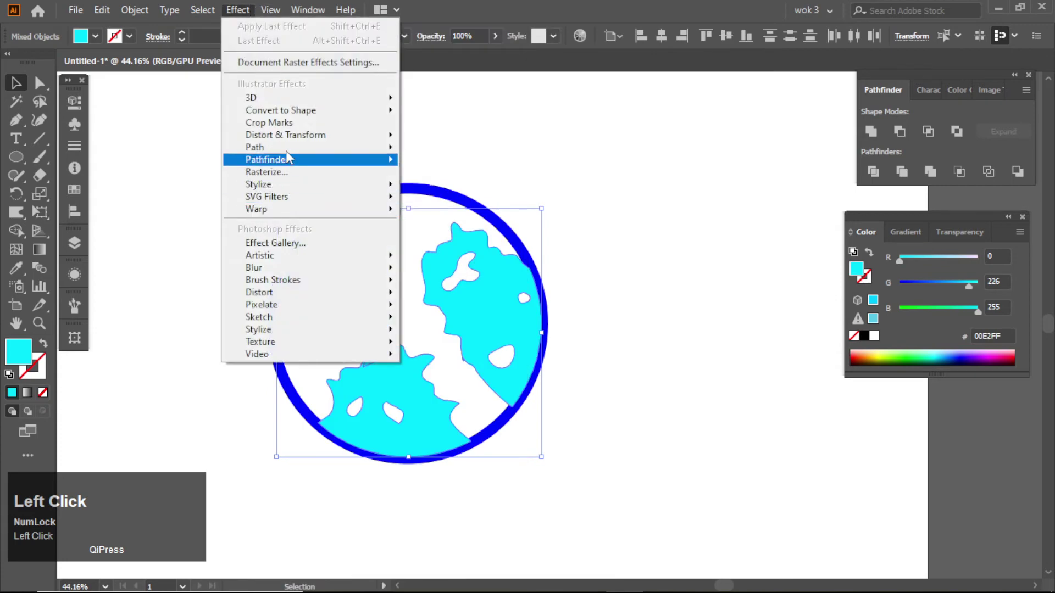
# Apply a Zig Zag distortion of 5 px with 0 ridges per segment to roughen the continent edges
pyautogui.click(458, 241)
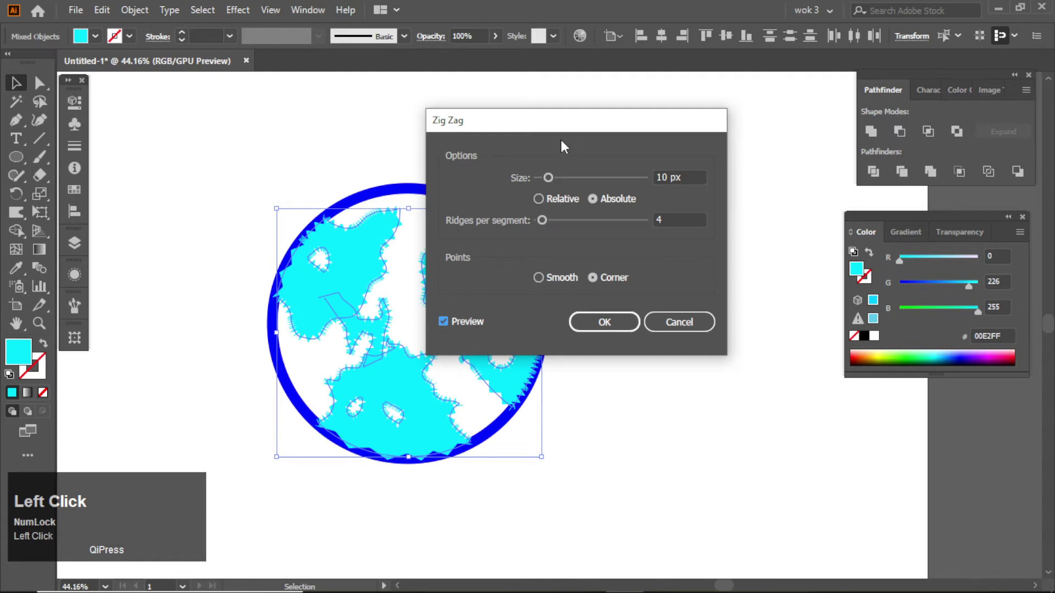
pyautogui.press('Down')
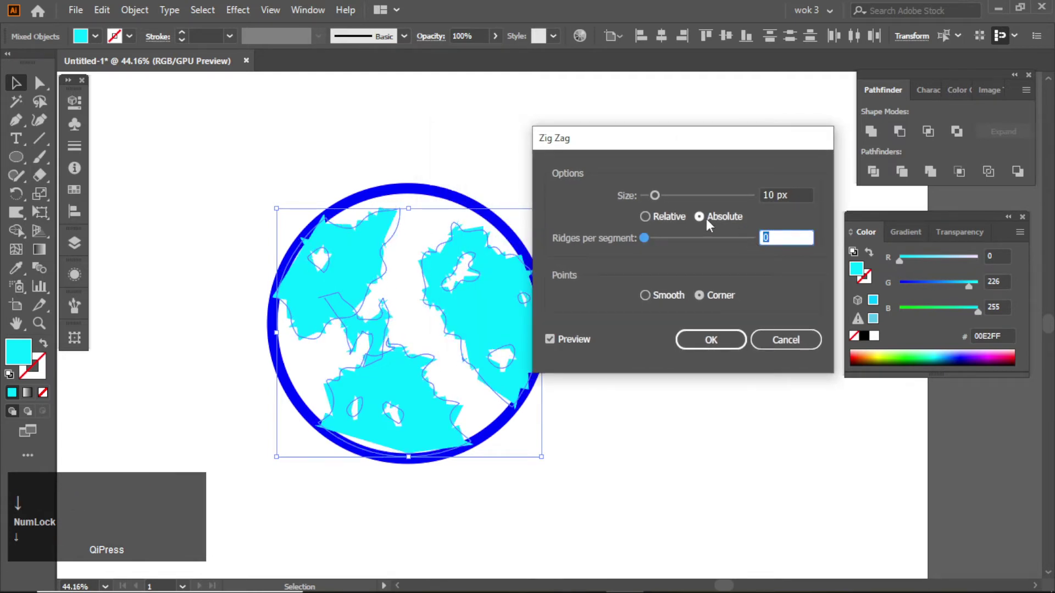
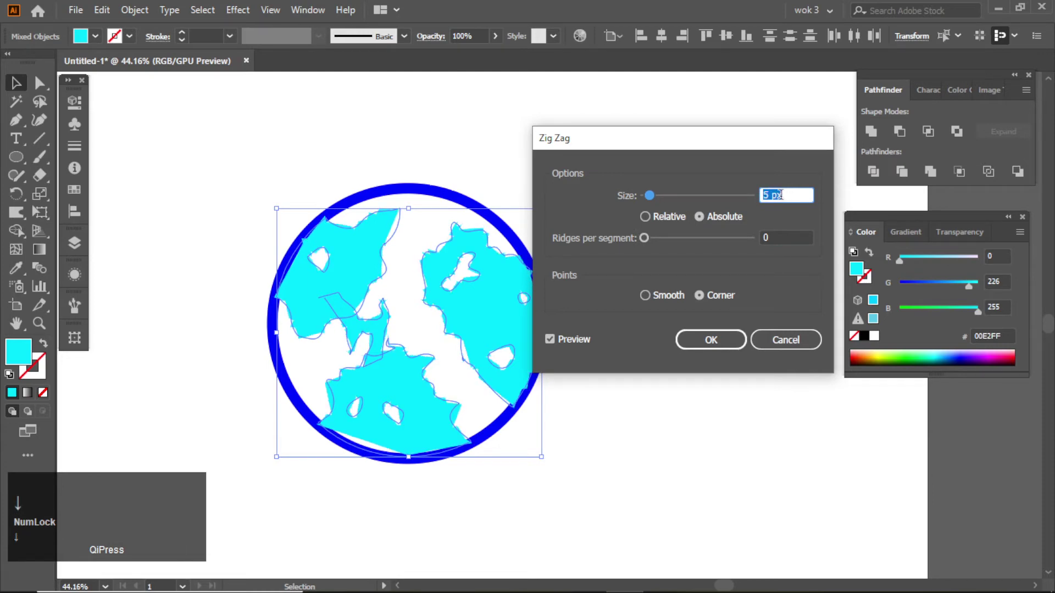
pyautogui.click(723, 350)
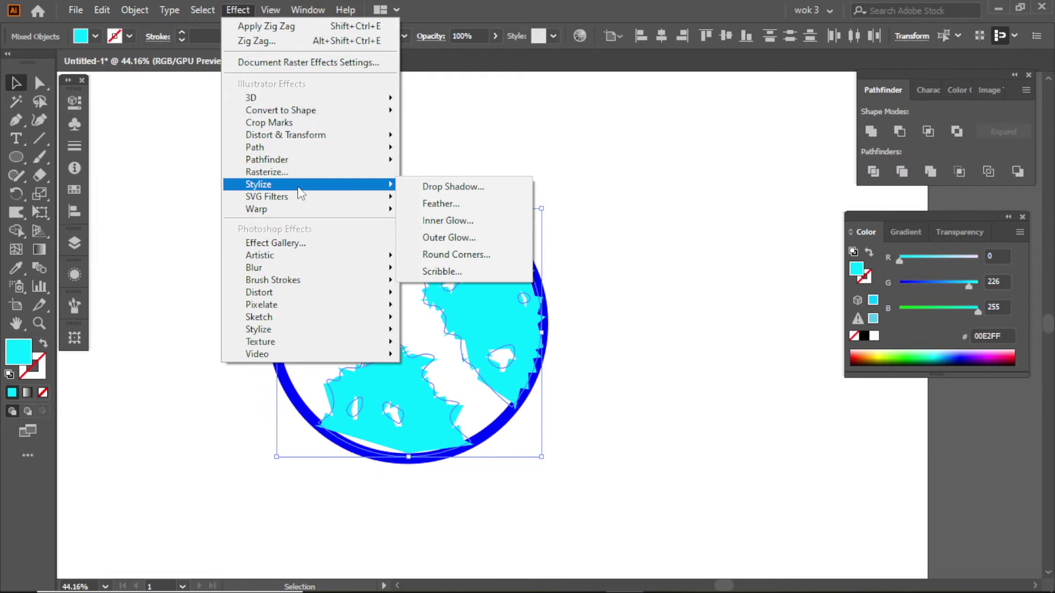
# Confirm the 10 px Round Corners on the continents so they can be expanded into editable shapes
pyautogui.moveTo(470, 255); pyautogui.dragTo(129, 13)
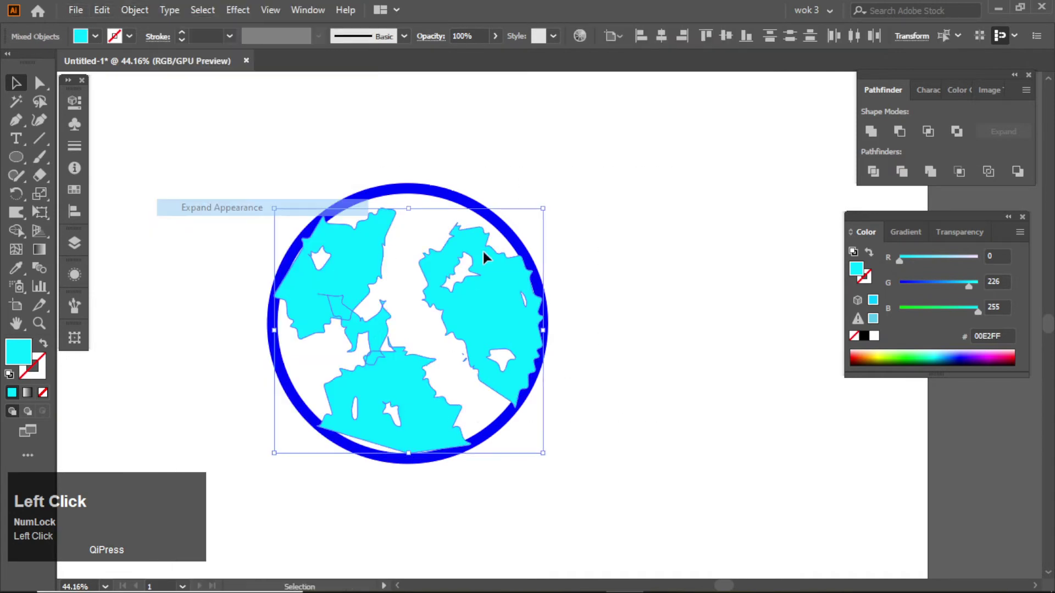
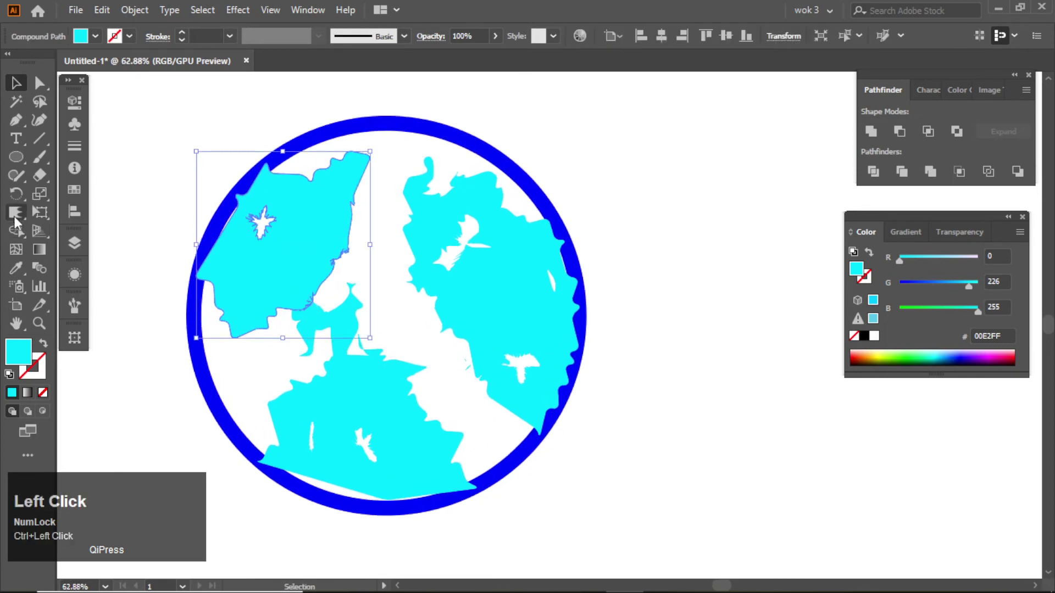
# Pick the Eraser from the tool group to trim the continent shapes further
pyautogui.rightClick(16, 217)
pyautogui.click(78, 239)
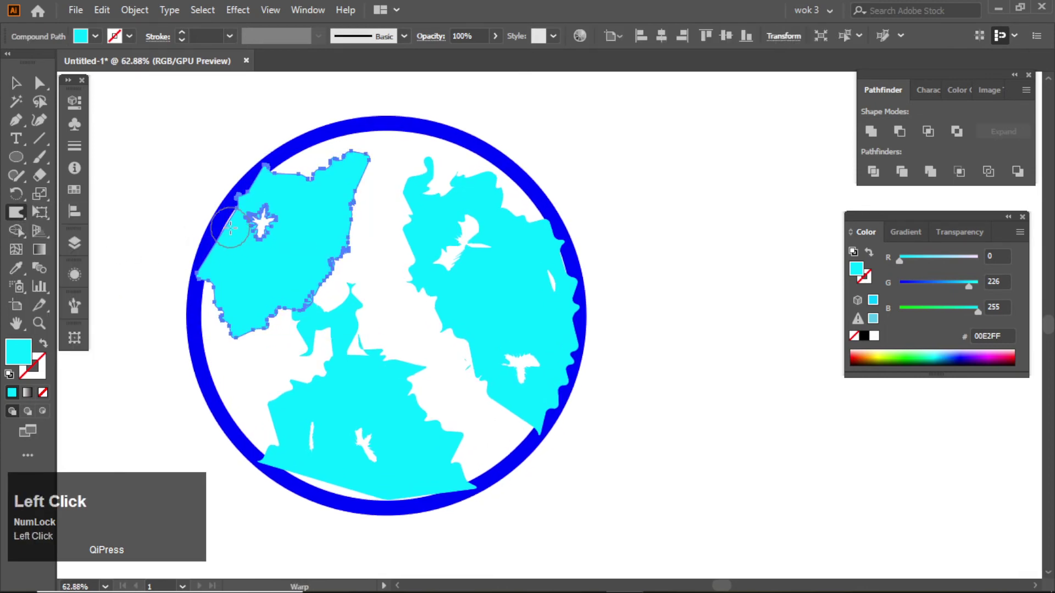
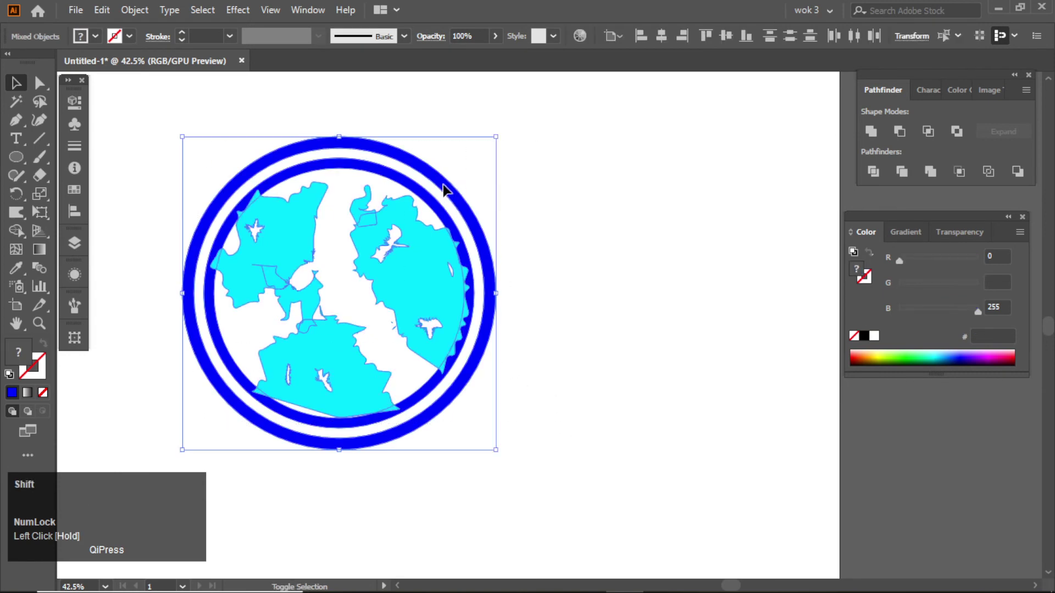
# Fill the inner ring with the same light sky blue as the continents
pyautogui.click(877, 142)
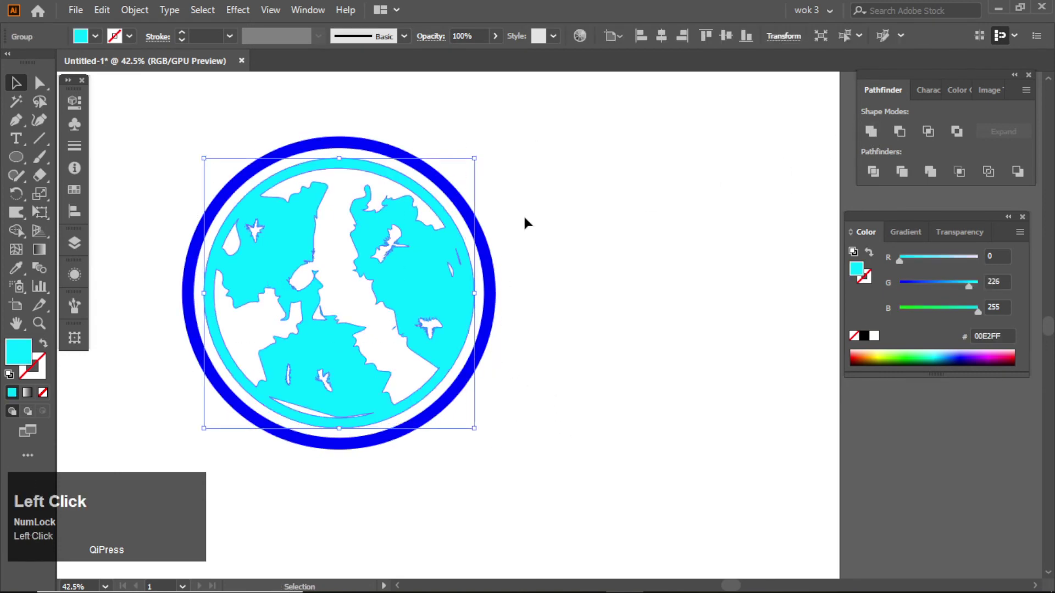
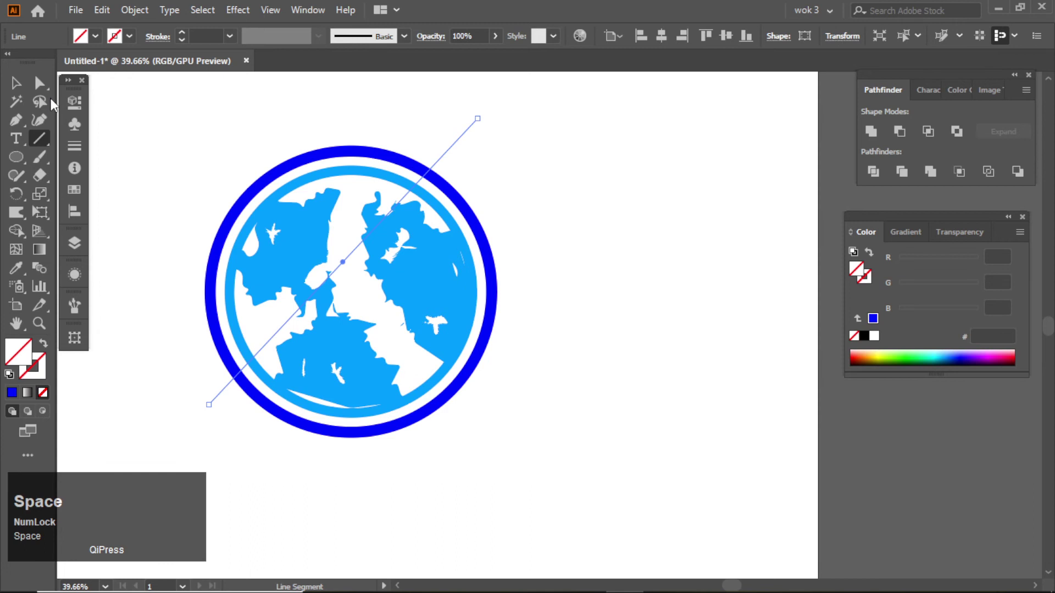
# Divide the outer ring along the diagonal line with Pathfinder and ungroup the resulting arcs
pyautogui.click(447, 229)
pyautogui.click(447, 230)
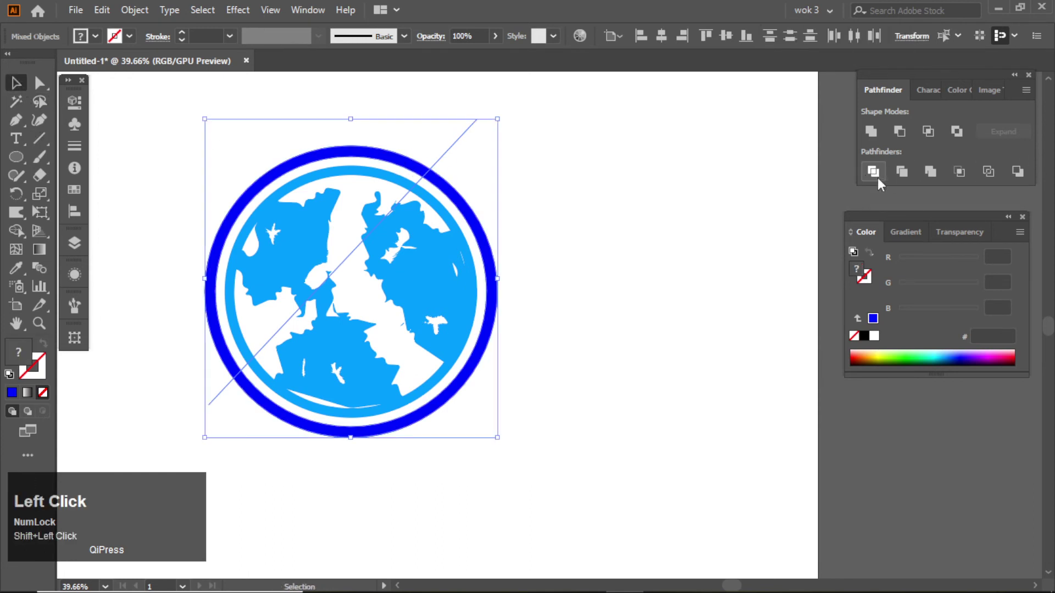
pyautogui.rightClick(406, 185)
pyautogui.click(448, 317)
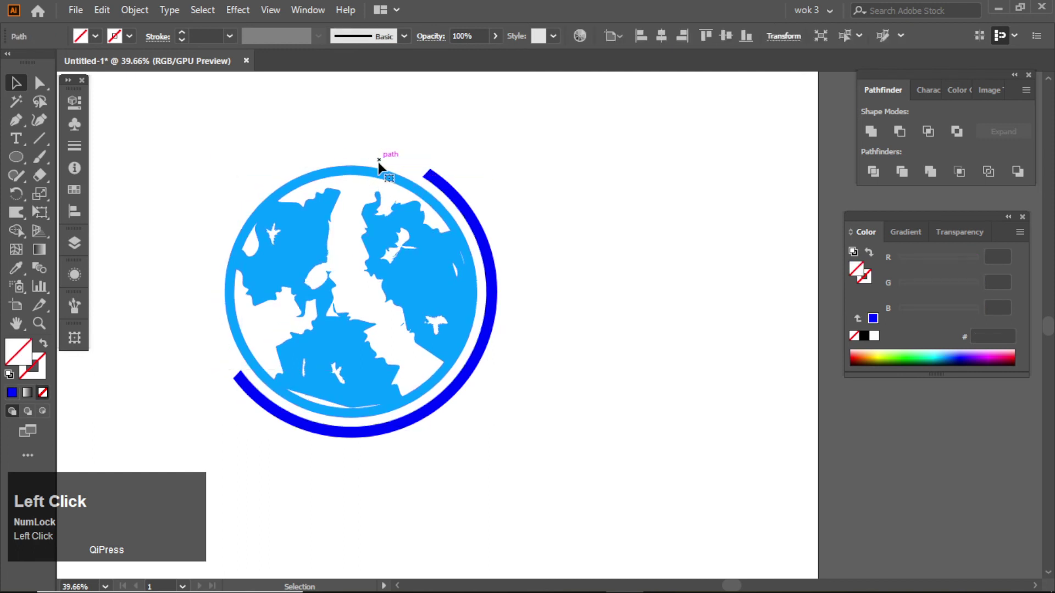
pyautogui.rightClick(447, 230)
# Draw a small rounded bar and rotate it onto the upper arc's end as a cap
pyautogui.moveTo(447, 230); pyautogui.dragTo(374, 200)
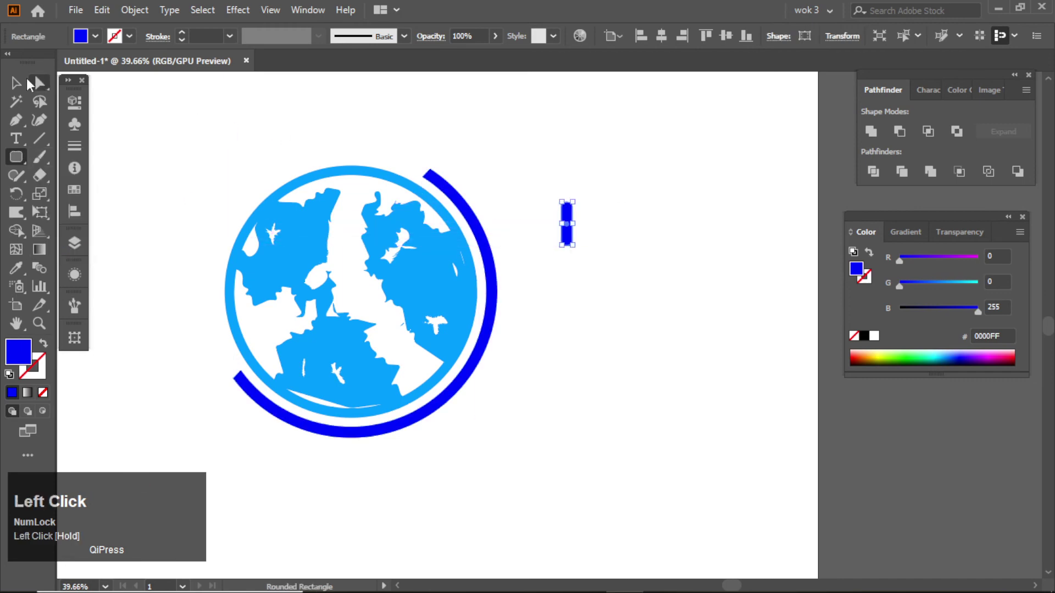
pyautogui.press('ctrl+space')
pyautogui.moveTo(371, 204); pyautogui.dragTo(593, 228)
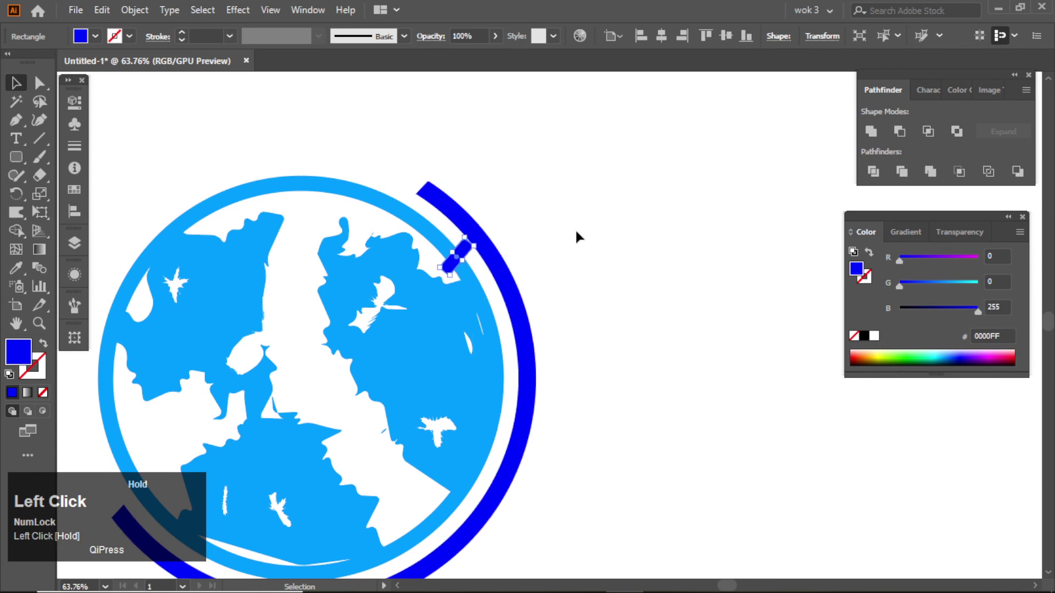
# Copy-paste the cap bar and move the duplicate onto the lower arc's end
pyautogui.press('ctrl+space')
pyautogui.press('ctrl+space')
pyautogui.moveTo(340, 232); pyautogui.dragTo(408, 171)
pyautogui.press('ctrl+space')
pyautogui.click(408, 172)
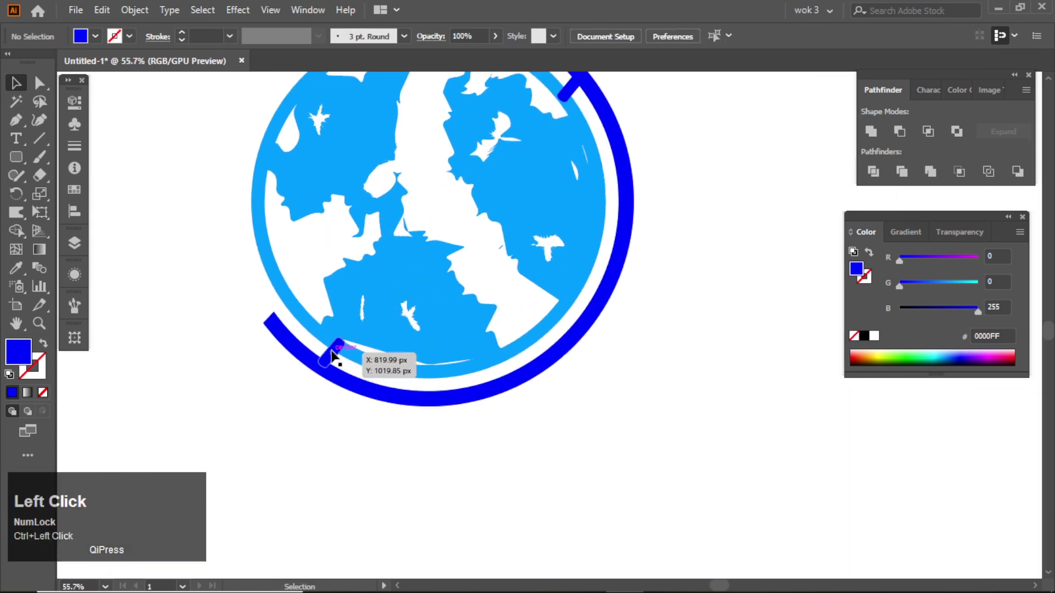
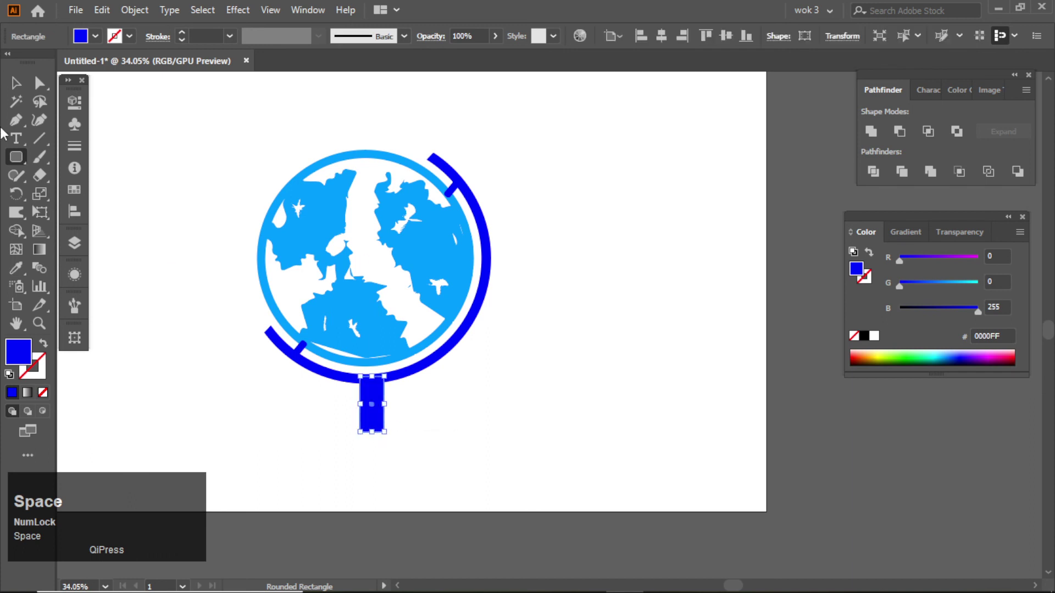
# Draw a flat dark-blue ellipse under the stand as the globe's base using the Ellipse tool
pyautogui.rightClick(18, 169)
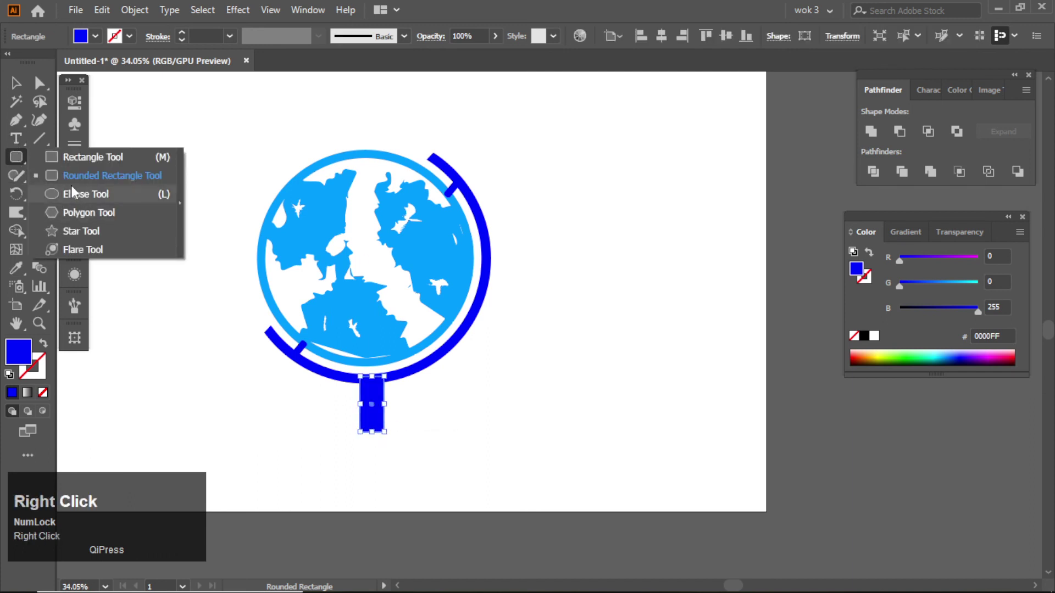
pyautogui.click(76, 198)
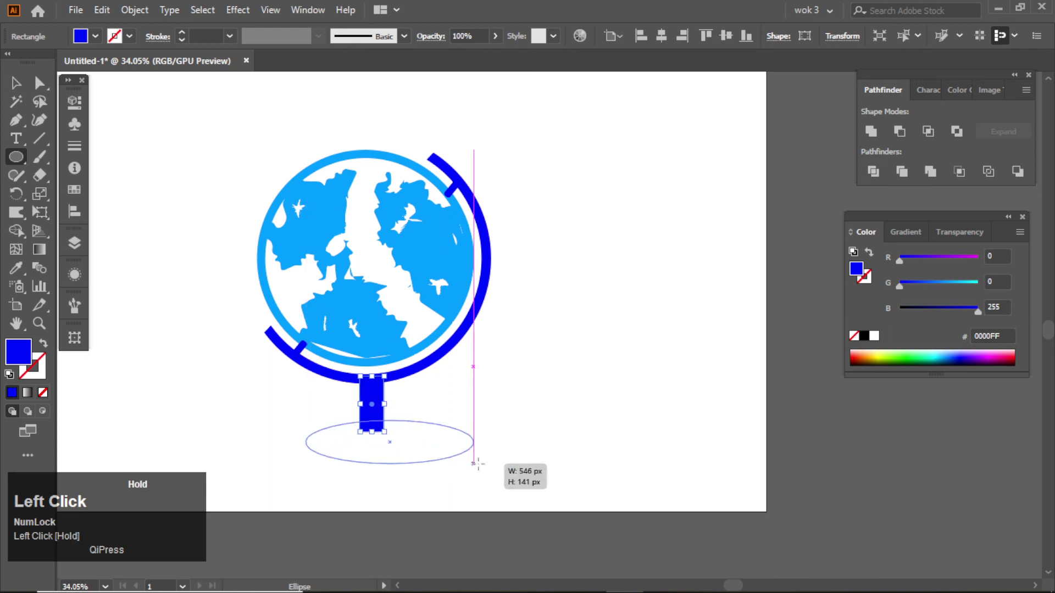
pyautogui.press('space')
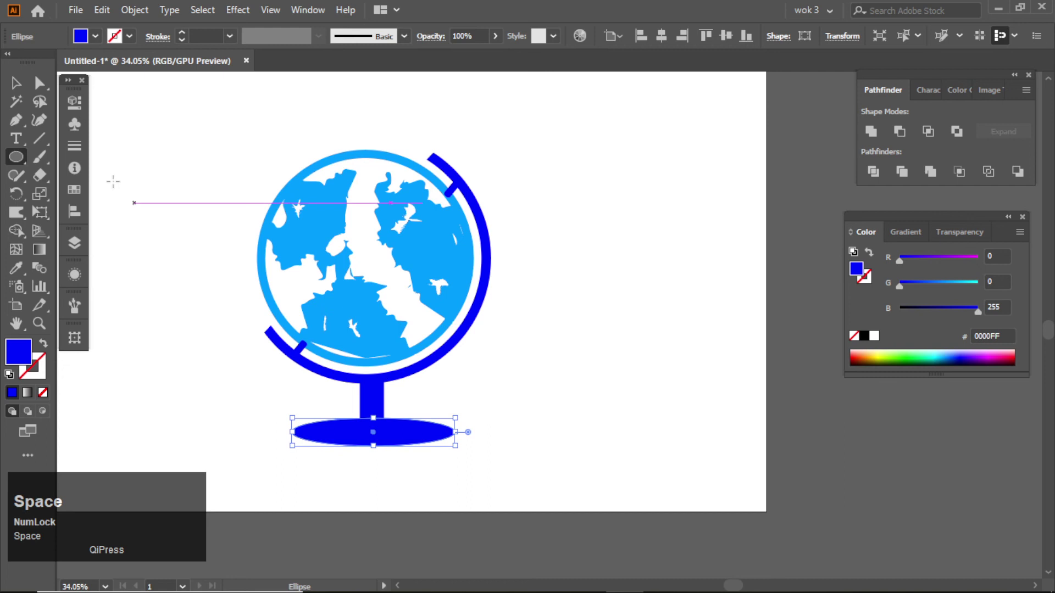
pyautogui.click(448, 205)
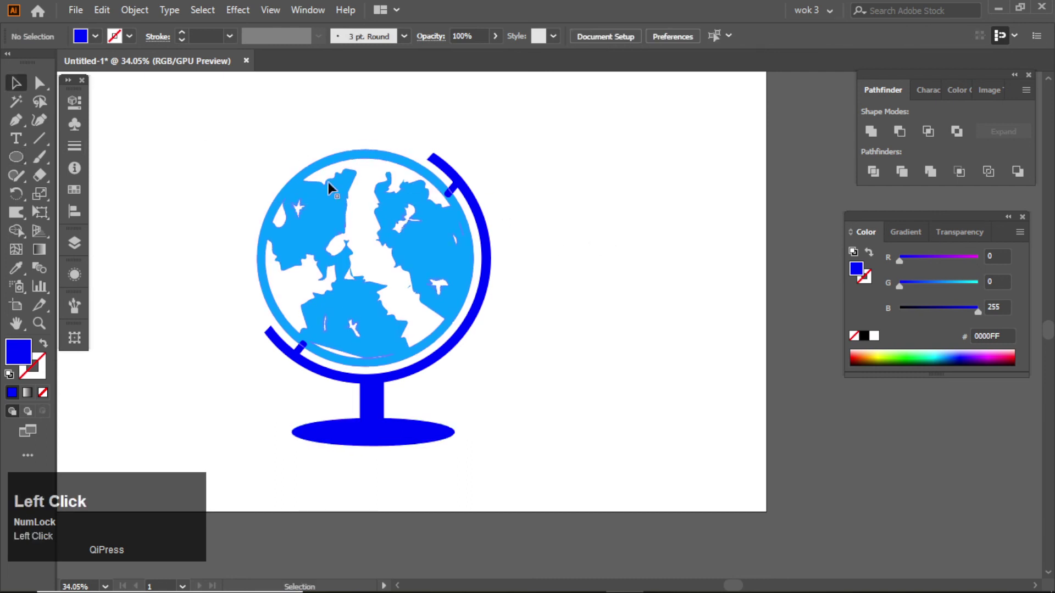